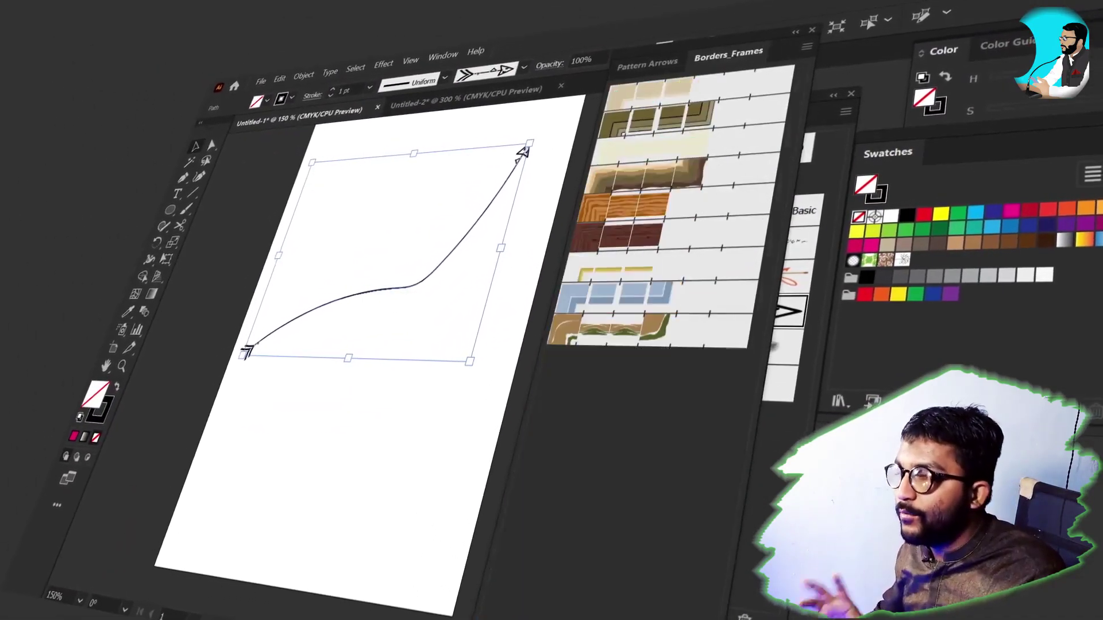
- Remove the arrow-brushed curve and start a new pattern brush from the Brushes panel
{"action": "key", "text": "v"}
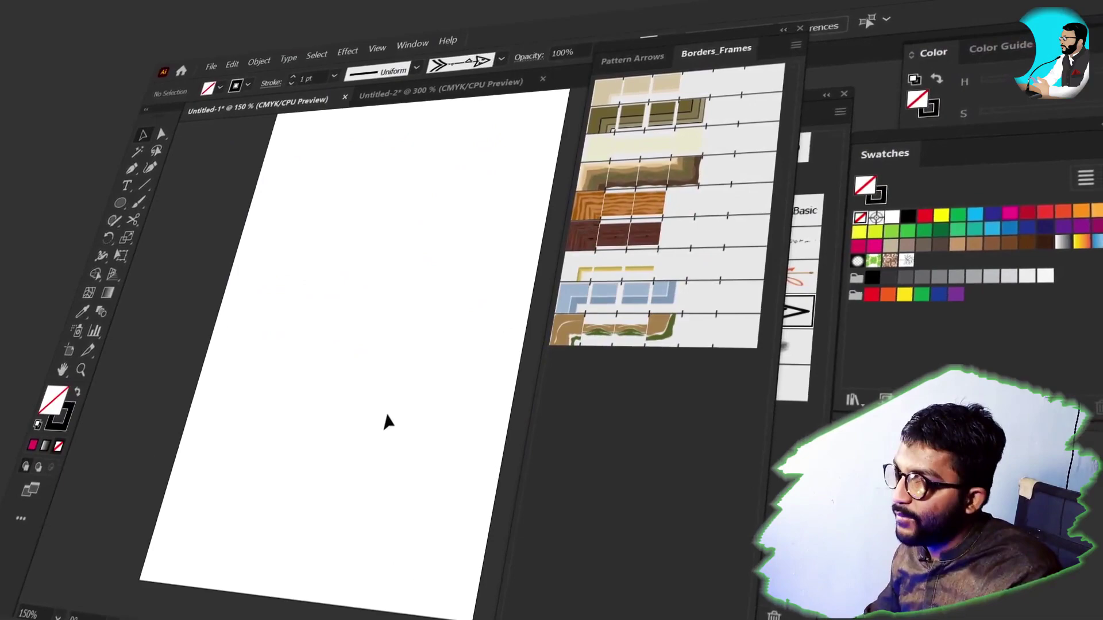
{"action": "type", "text": "bv"}
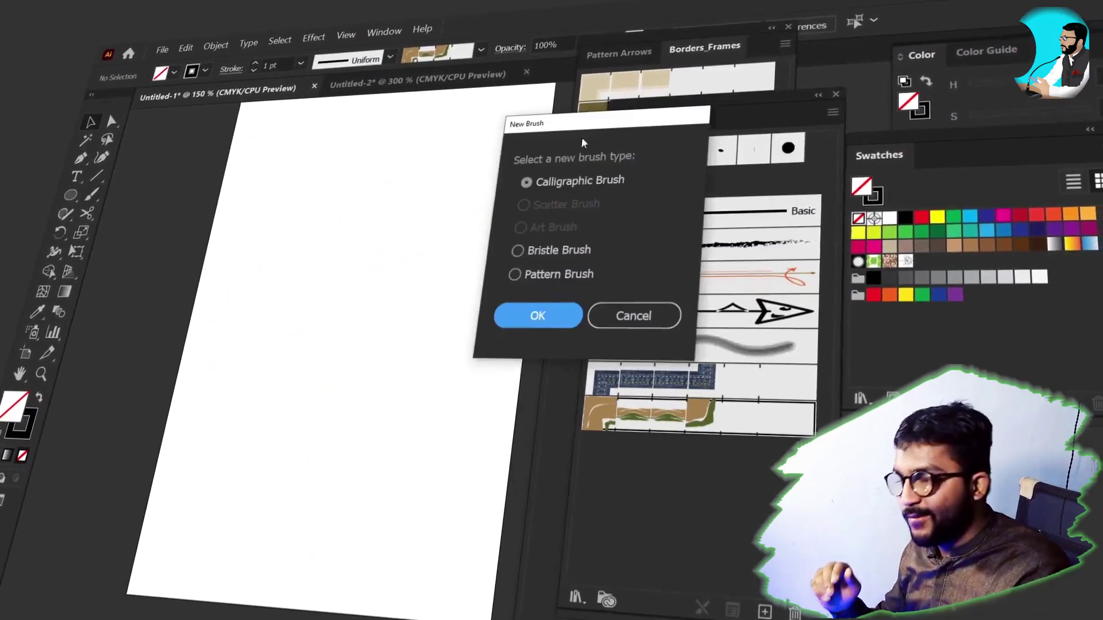
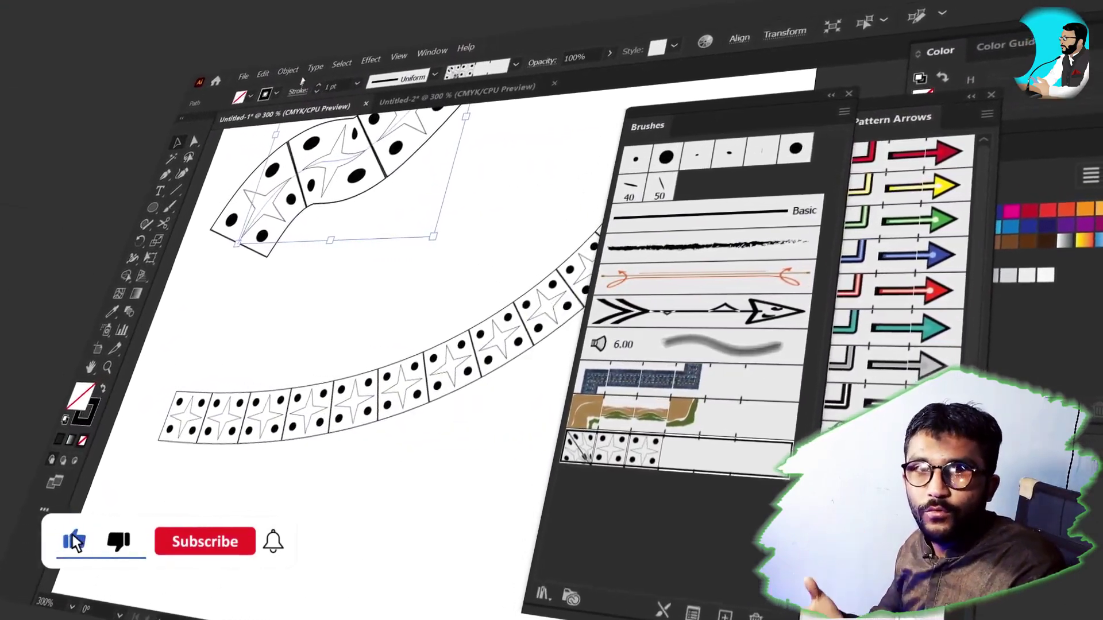
- Select all paths and reopen the dotted star brush's Pattern Brush Options
{"action": "key", "text": "ctrl+a"}
{"action": "key", "text": "Return"}
{"action": "double_click", "coordinate": [111, 544]}
{"action": "double_click", "coordinate": [145, 545]}
{"action": "double_click", "coordinate": [198, 546]}
- Close the options, then reopen the brush to review its Colorization Method choices (Tints)
{"action": "key", "text": "Escape"}
{"action": "double_click", "coordinate": [205, 546]}
{"action": "double_click", "coordinate": [203, 544]}
{"action": "double_click", "coordinate": [205, 546]}
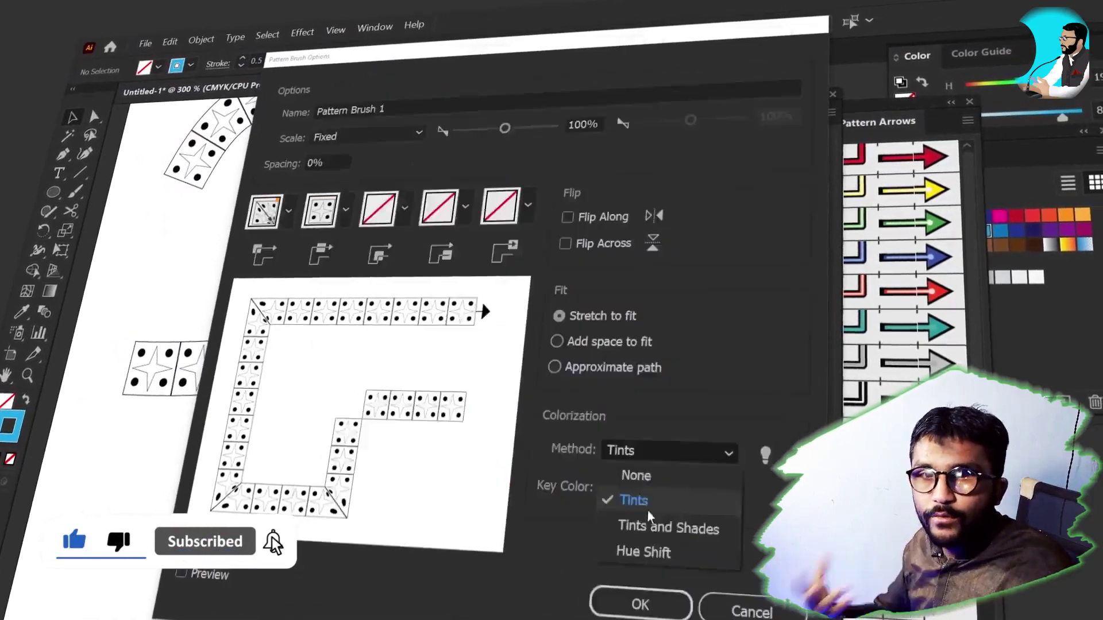